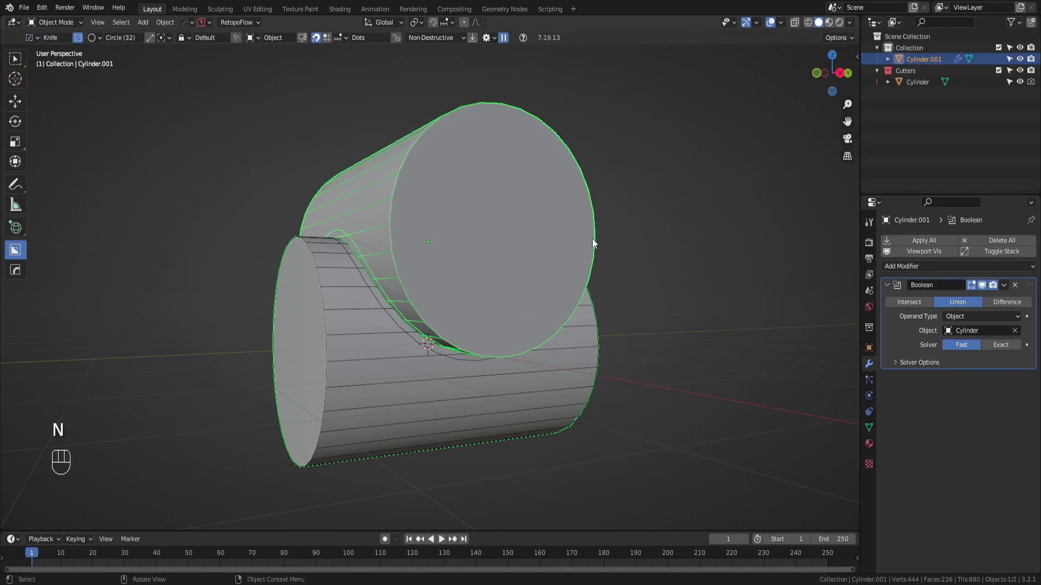
Step: Apply Visual Geometry to Mesh so the boolean union becomes real geometry
{"action": "key", "text": "ctrl+a"}
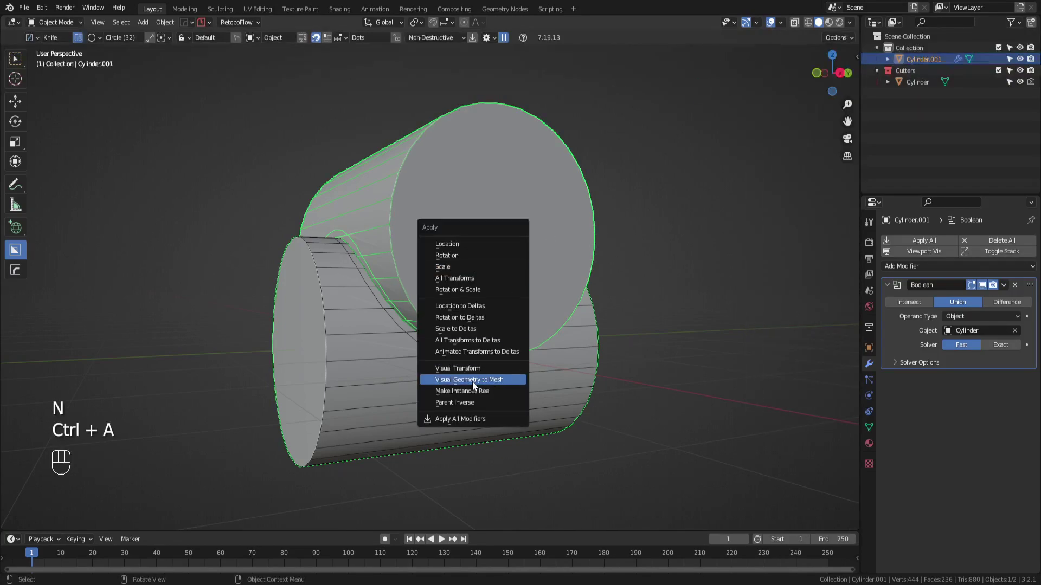
{"action": "left_click", "coordinate": [344, 371]}
{"action": "double_click", "coordinate": [345, 368]}
Step: Delete the Cylinder cutter object and enter Edit Mode on the merged mesh
{"action": "key", "text": "x"}
{"action": "left_click", "coordinate": [409, 308]}
{"action": "left_click_drag", "start_coordinate": [411, 308], "coordinate": [372, 306]}
{"action": "key", "text": "Tab"}
Step: Connect pairs of stray seam vertices with new edges (J) along the intersection
{"action": "left_click", "coordinate": [373, 306]}
{"action": "left_click_drag", "start_coordinate": [372, 306], "coordinate": [370, 266]}
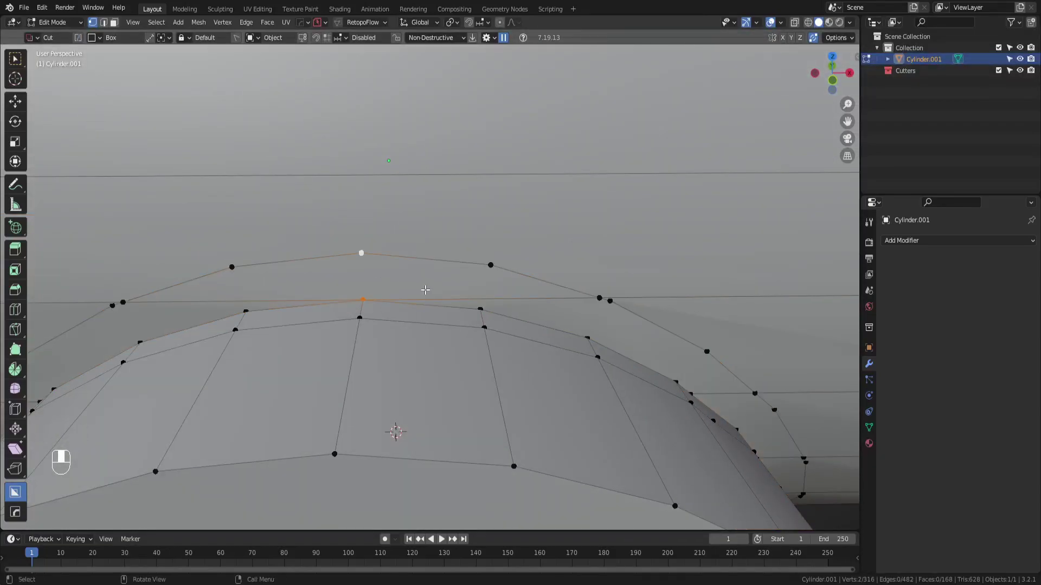
{"action": "key", "text": "j"}
{"action": "left_click", "coordinate": [481, 306]}
{"action": "left_click", "coordinate": [493, 265]}
{"action": "key", "text": "j"}
{"action": "left_click_drag", "start_coordinate": [582, 329], "coordinate": [505, 302]}
{"action": "left_click", "coordinate": [461, 291]}
{"action": "left_click", "coordinate": [454, 303]}
{"action": "left_click_drag", "start_coordinate": [461, 303], "coordinate": [522, 279]}
Step: Continue connecting seam vertices, checking alignment in front view and undoing one bad join
{"action": "key", "text": "1"}
{"action": "left_click", "coordinate": [521, 278]}
{"action": "left_click_drag", "start_coordinate": [521, 278], "coordinate": [529, 285]}
{"action": "key", "text": "1"}
{"action": "key", "text": "ctrl+z"}
{"action": "key", "text": "j"}
{"action": "left_click", "coordinate": [530, 285]}
{"action": "middle_click", "coordinate": [516, 282]}
{"action": "left_click", "coordinate": [514, 280]}
{"action": "key", "text": "1"}
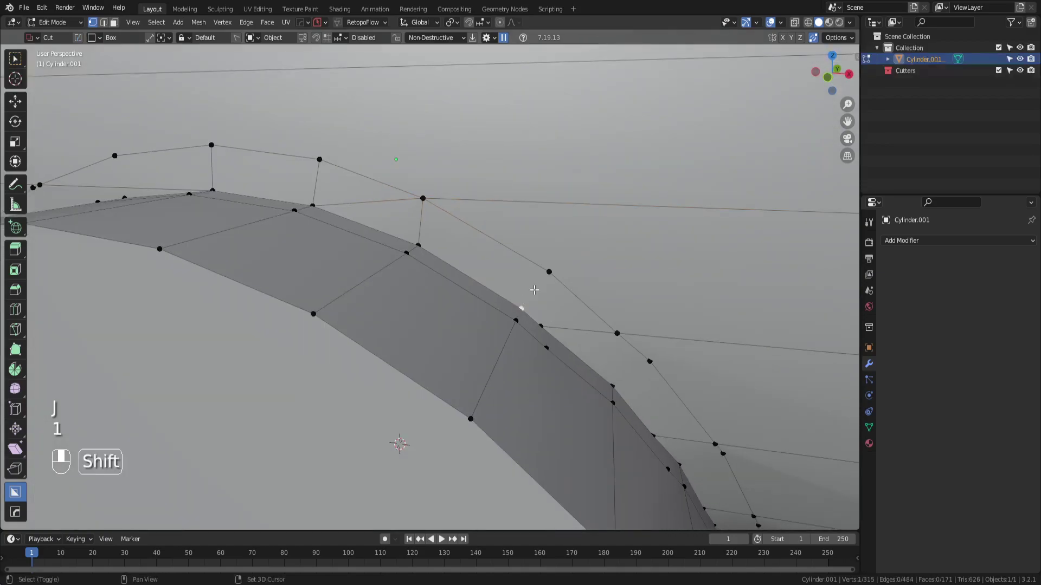
{"action": "key", "text": "j"}
Step: Move a seam vertex into line, merge it at center and dissolve the leftover vertex
{"action": "left_click", "coordinate": [541, 322]}
{"action": "key", "text": "g"}
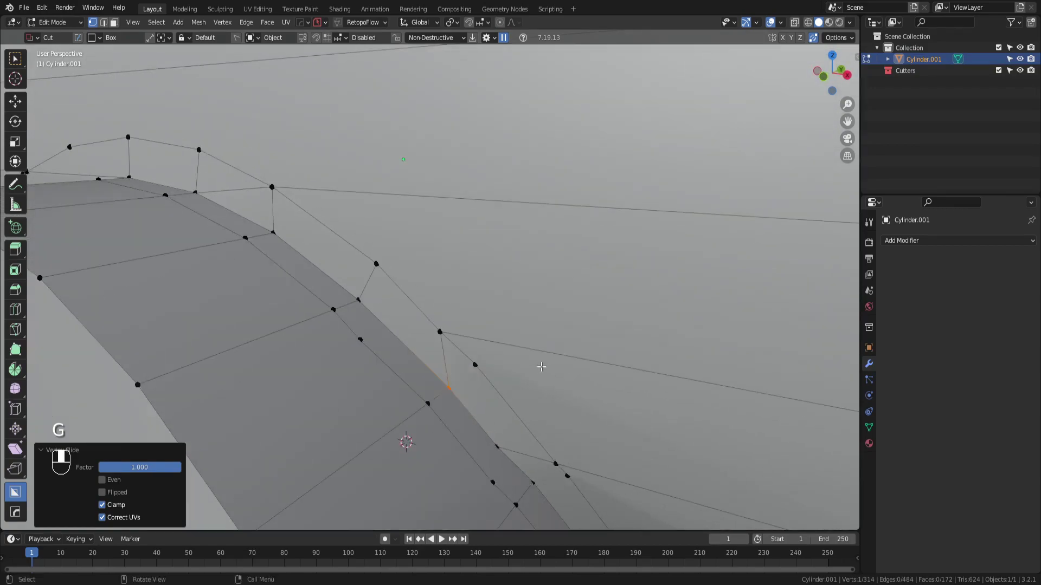
{"action": "left_click", "coordinate": [461, 262]}
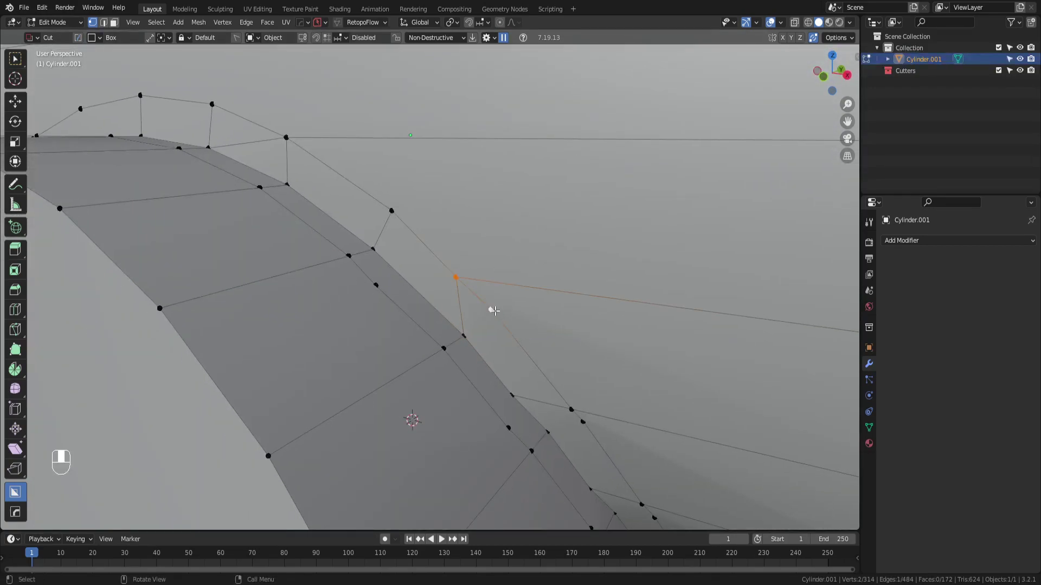
{"action": "key", "text": "m"}
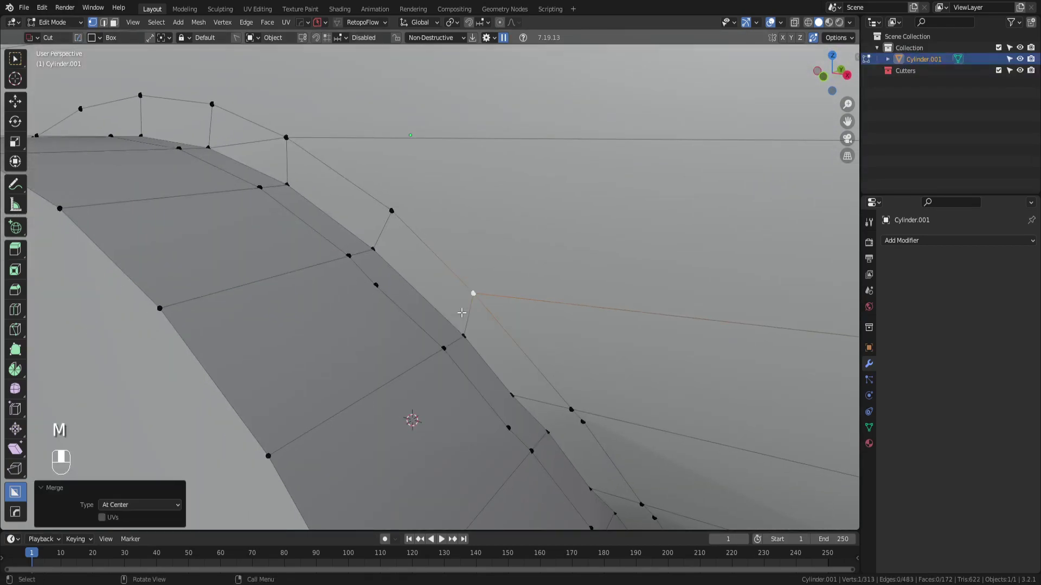
{"action": "key", "text": "ctrl+x"}
{"action": "left_click_drag", "start_coordinate": [400, 297], "coordinate": [373, 351]}
Step: Dissolve remaining stray geometry and add edge loops forming a quad grid across the top
{"action": "key", "text": "Tab"}
{"action": "key", "text": "ctrl+x"}
{"action": "key", "text": "Tab"}
{"action": "left_click_drag", "start_coordinate": [489, 306], "coordinate": [466, 284]}
{"action": "left_click", "coordinate": [573, 431]}
{"action": "left_click", "coordinate": [427, 193]}
{"action": "key", "text": "Tab"}
Step: Add a loop cut and connect its vertices to the seam vertices with new edges
{"action": "key", "text": "ctrl+r"}
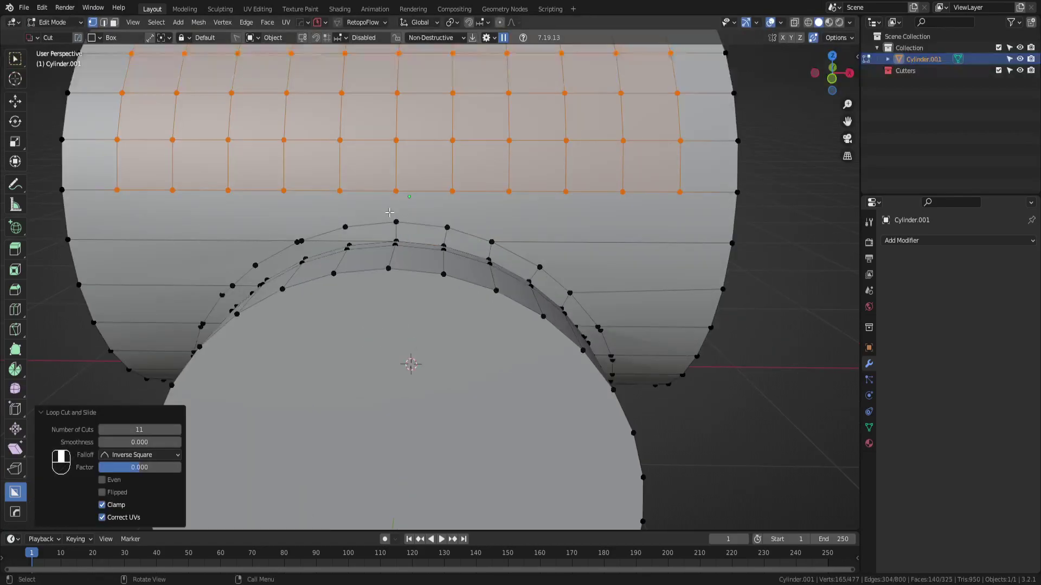
{"action": "left_click", "coordinate": [390, 194]}
{"action": "key", "text": "j"}
{"action": "left_click", "coordinate": [445, 219]}
{"action": "left_click_drag", "start_coordinate": [457, 199], "coordinate": [484, 234]}
{"action": "key", "text": "j"}
{"action": "middle_click", "coordinate": [484, 234]}
{"action": "left_click", "coordinate": [485, 237]}
{"action": "left_click", "coordinate": [503, 201]}
{"action": "key", "text": "j"}
{"action": "left_click", "coordinate": [547, 198]}
{"action": "key", "text": "j"}
Step: Delete the redundant mesh halves and add a mirror across the cut planes
{"action": "middle_click", "coordinate": [530, 263]}
{"action": "key", "text": "Tab"}
{"action": "middle_click", "coordinate": [557, 289]}
{"action": "key", "text": "alt+x"}
{"action": "left_click", "coordinate": [494, 196]}
{"action": "left_click_drag", "start_coordinate": [542, 252], "coordinate": [470, 340]}
{"action": "key", "text": "alt+x"}
{"action": "left_click", "coordinate": [362, 250]}
{"action": "key", "text": "Tab"}
Step: Enable X, Y and Z axes on the Mirror modifier so only one quarter is edited
{"action": "left_click_drag", "start_coordinate": [329, 306], "coordinate": [972, 289]}
{"action": "left_click", "coordinate": [972, 289]}
{"action": "middle_click", "coordinate": [972, 290]}
{"action": "left_click", "coordinate": [971, 289]}
{"action": "left_click_drag", "start_coordinate": [972, 289], "coordinate": [503, 327]}
{"action": "key", "text": "Tab"}
{"action": "key", "text": "Tab"}
Step: Select extra seam vertices and check their position in front view
{"action": "left_click", "coordinate": [503, 327]}
{"action": "left_click_drag", "start_coordinate": [503, 327], "coordinate": [506, 336]}
{"action": "left_click", "coordinate": [501, 332]}
{"action": "middle_click", "coordinate": [498, 340]}
{"action": "key", "text": "1"}
{"action": "left_click", "coordinate": [499, 331]}
{"action": "left_click_drag", "start_coordinate": [499, 331], "coordinate": [472, 332]}
{"action": "key", "text": "1"}
Step: Dissolve the extra seam vertices and slide a vertex into the quad grid
{"action": "left_click", "coordinate": [472, 333]}
{"action": "left_click_drag", "start_coordinate": [472, 333], "coordinate": [490, 340]}
{"action": "left_click", "coordinate": [489, 341]}
{"action": "middle_click", "coordinate": [490, 341]}
{"action": "left_click_drag", "start_coordinate": [489, 342], "coordinate": [508, 337]}
{"action": "key", "text": "1"}
{"action": "key", "text": "ctrl+x"}
{"action": "left_click", "coordinate": [502, 328]}
{"action": "key", "text": "g"}
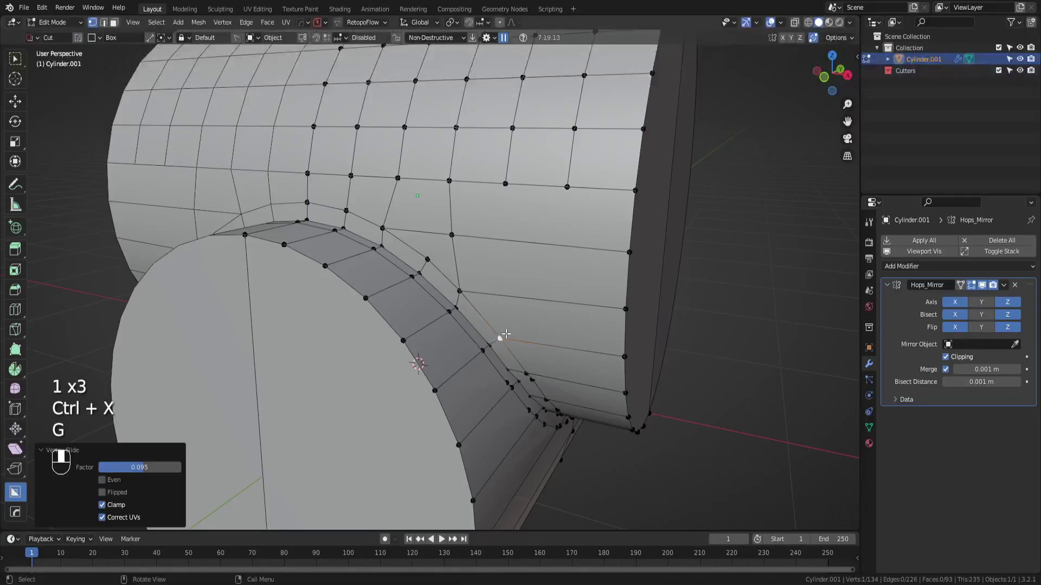
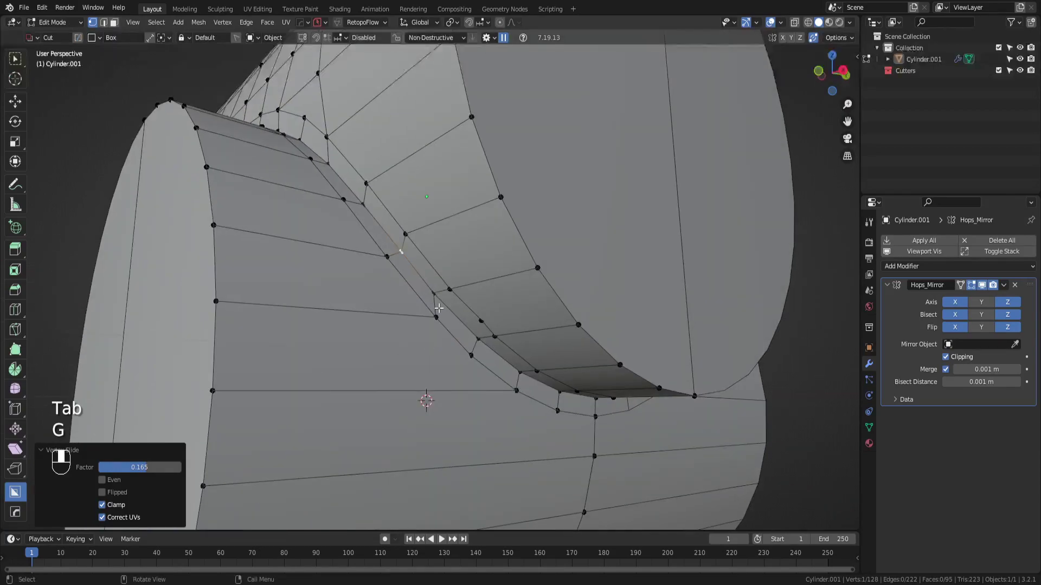
Step: Move and dissolve a junction vertex, then add an edge loop sliding toward the branch
{"action": "left_click", "coordinate": [437, 287]}
{"action": "key", "text": "g"}
{"action": "key", "text": "ctrl+x"}
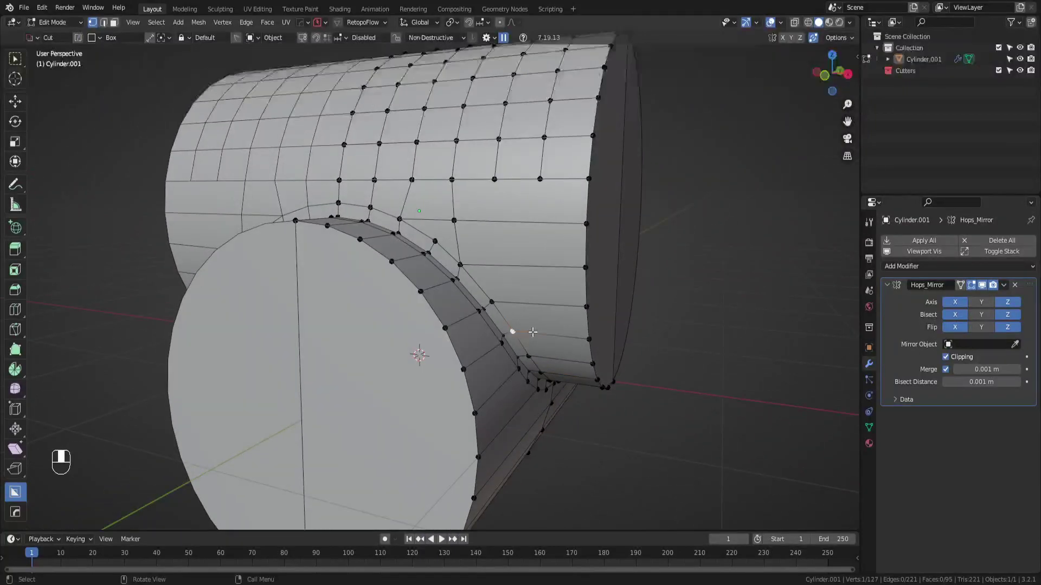
{"action": "key", "text": "ctrl+r"}
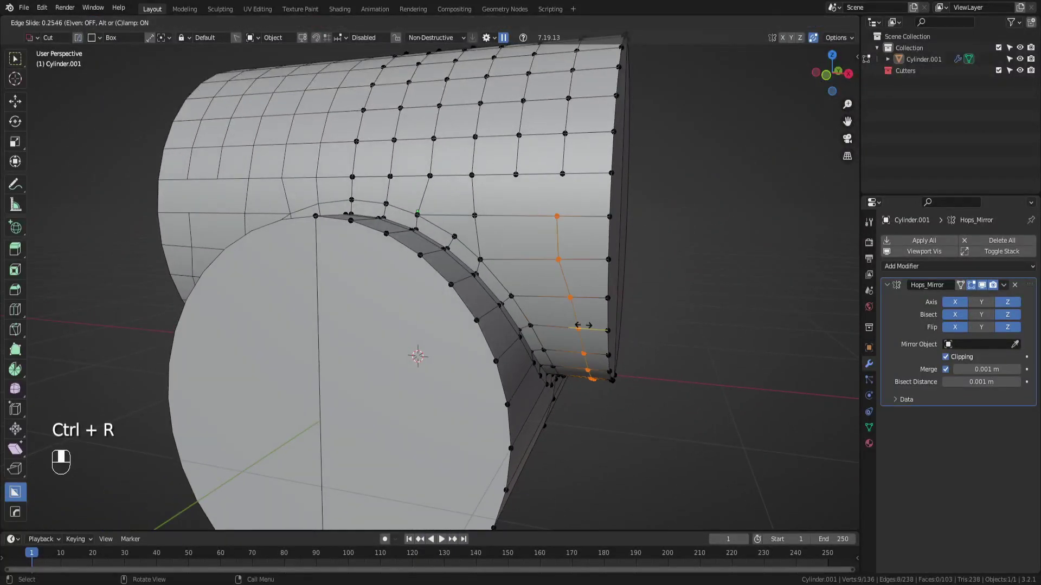
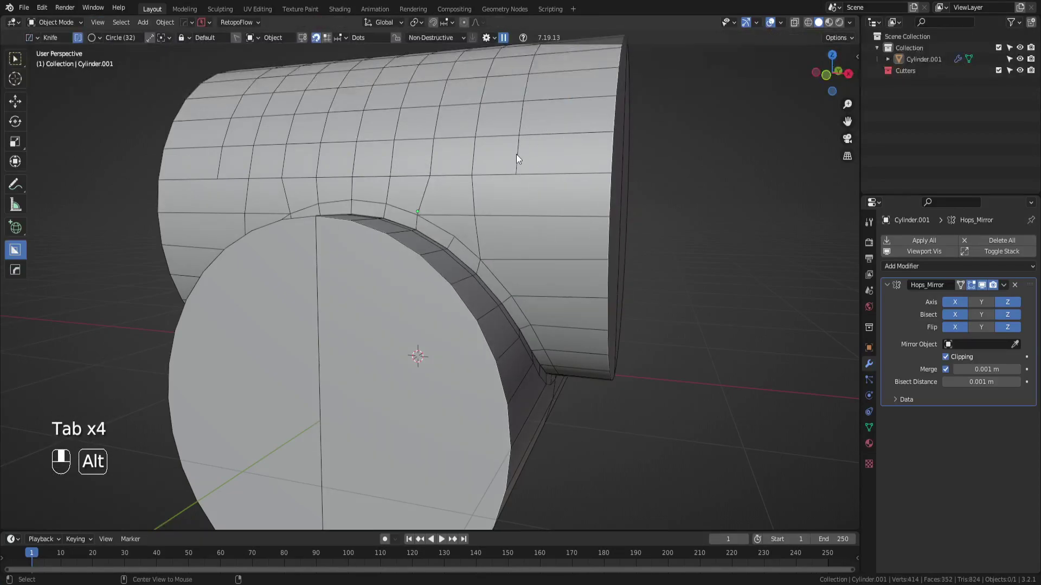
Step: Dissolve a stray vertex below the branch and check the result in Object Mode
{"action": "key", "text": "Tab"}
{"action": "key", "text": "Tab"}
{"action": "left_click", "coordinate": [519, 158]}
{"action": "key", "text": "ctrl+x"}
{"action": "key", "text": "Tab"}
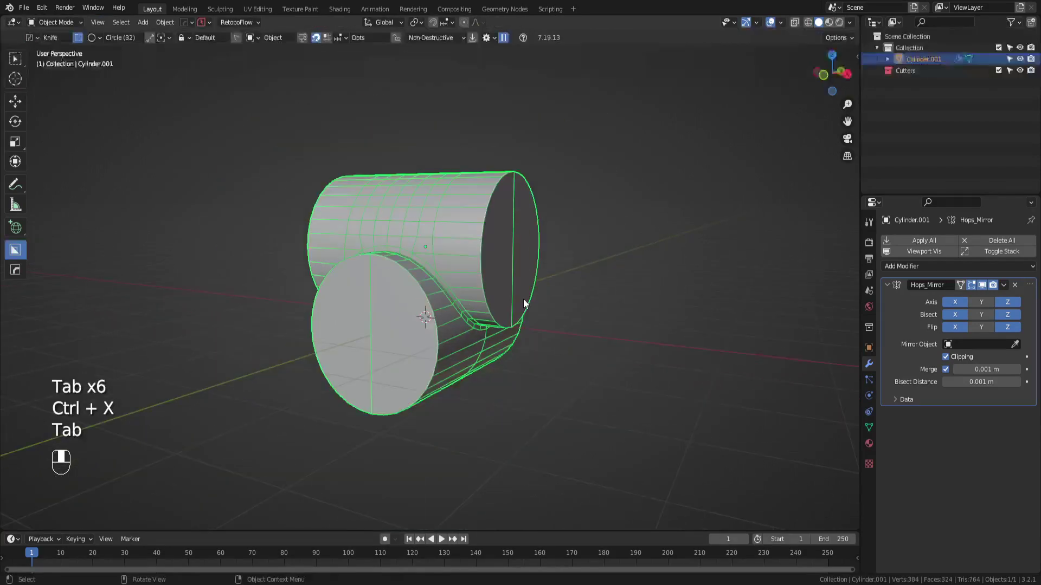
{"action": "left_click", "coordinate": [539, 380]}
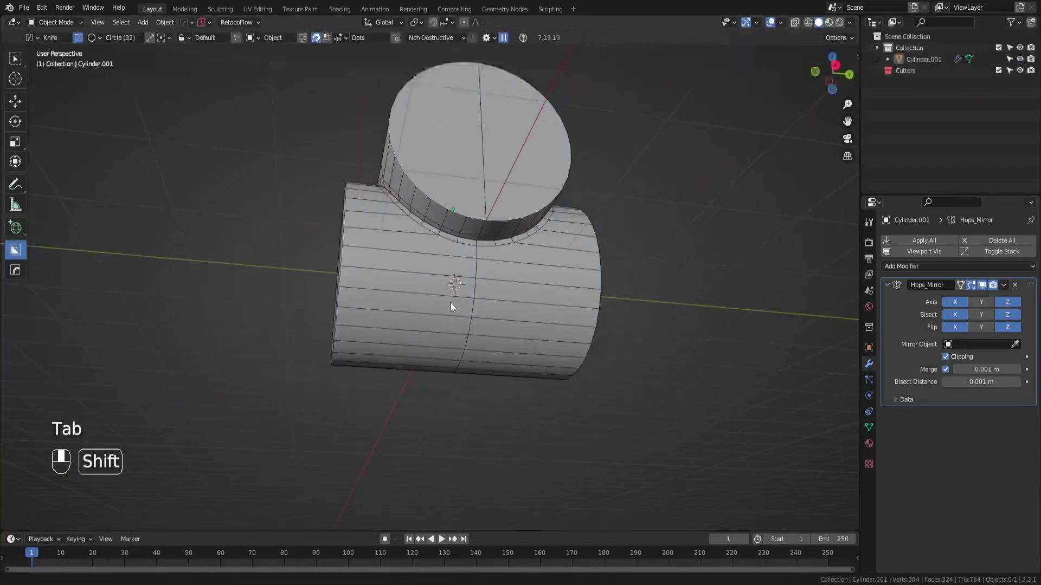
{"action": "key", "text": "Tab"}
{"action": "key", "text": "Tab"}
Step: Add vertical loop cuts on the main pipe under the branch and slide them into place
{"action": "key", "text": "ctrl+r"}
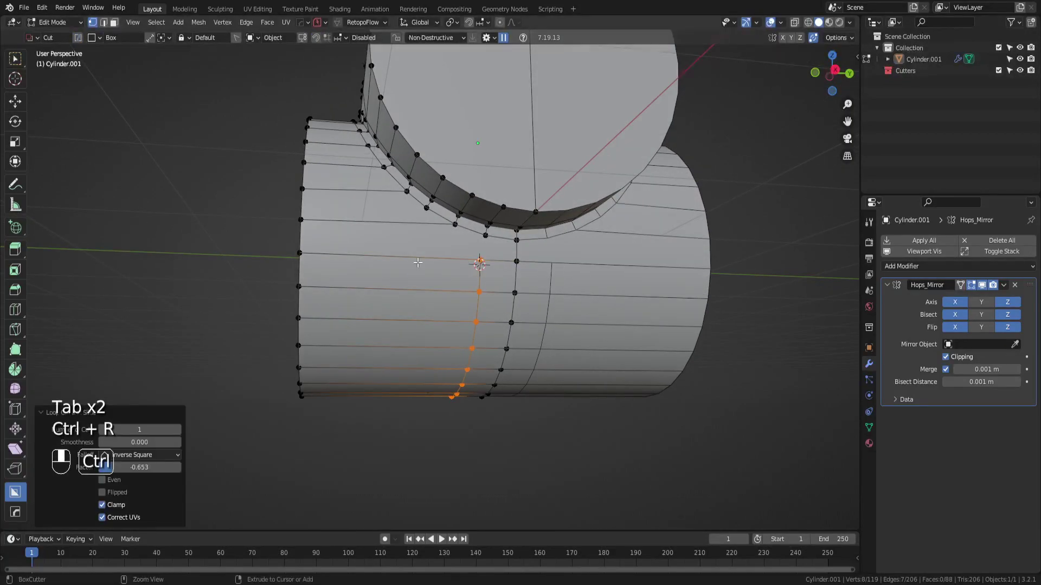
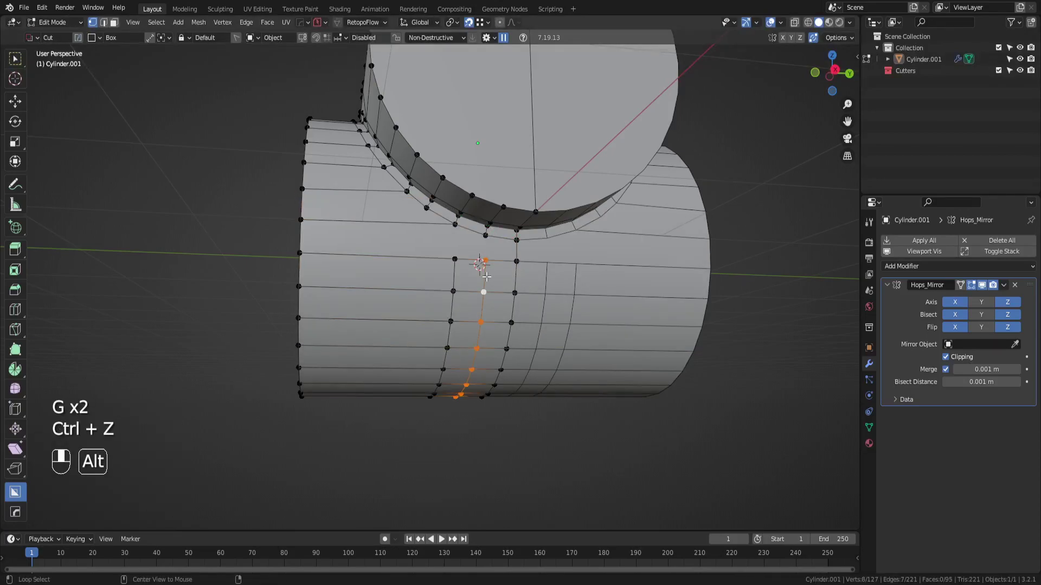
{"action": "key", "text": "g"}
{"action": "key", "text": "ctrl+r"}
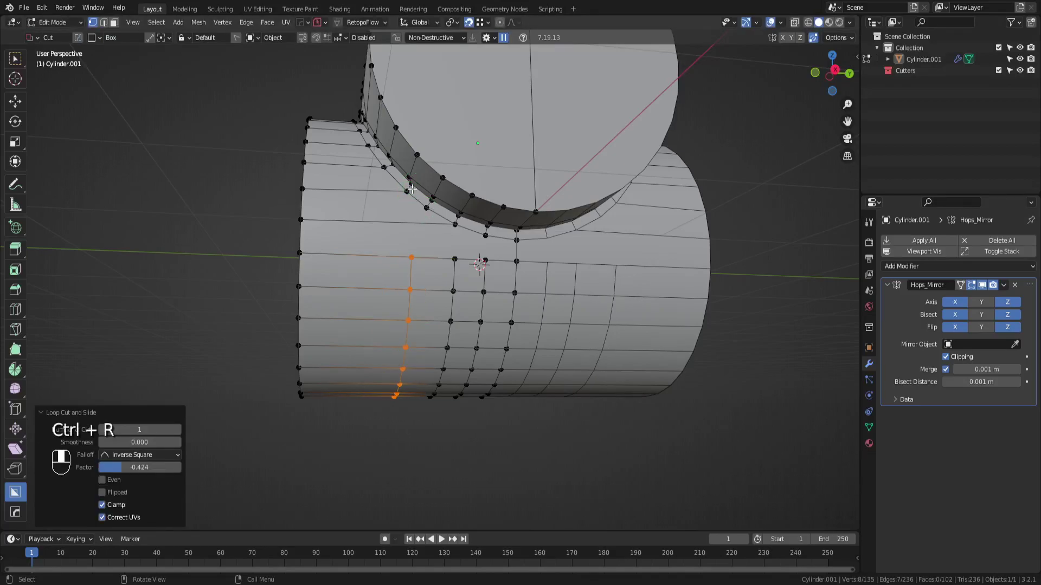
{"action": "key", "text": "ctrl+z"}
{"action": "key", "text": "ctrl+r"}
Step: Connect the new loops' vertices to the branch seam with three J joins, then leave Edit Mode
{"action": "left_click", "coordinate": [403, 249]}
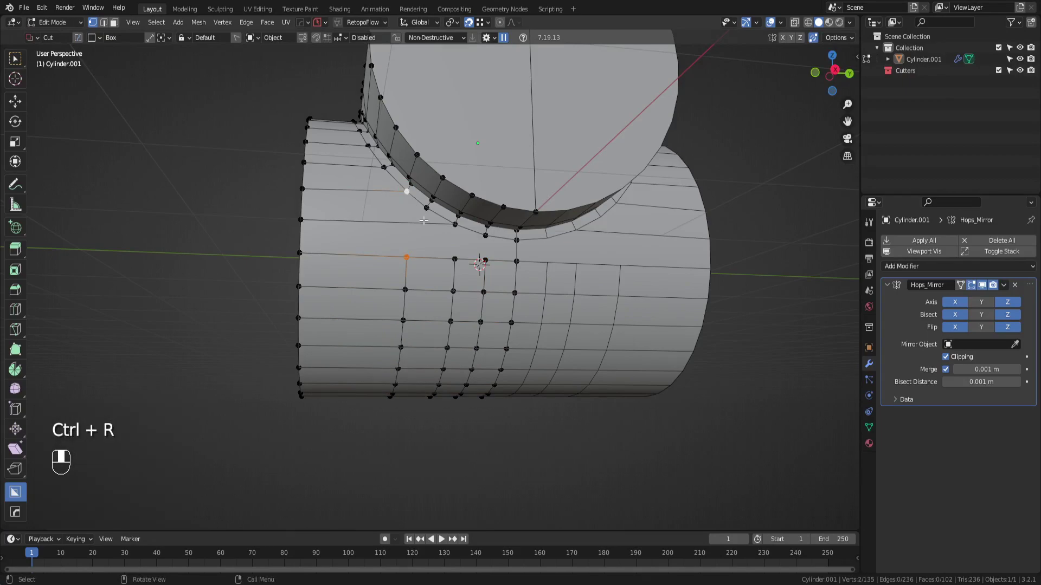
{"action": "key", "text": "j"}
{"action": "left_click", "coordinate": [451, 255]}
{"action": "left_click", "coordinate": [453, 225]}
{"action": "key", "text": "j"}
{"action": "left_click", "coordinate": [480, 264]}
{"action": "left_click", "coordinate": [484, 238]}
{"action": "key", "text": "j"}
{"action": "key", "text": "Tab"}
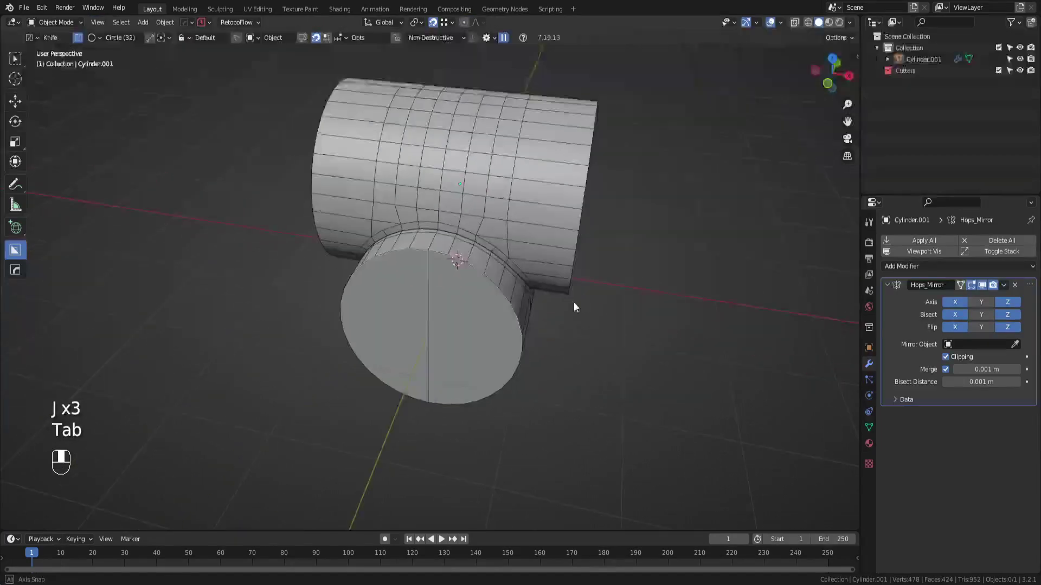
Step: Add supporting edge loops close to the open rims of the main pipe and branch
{"action": "key", "text": "Tab"}
{"action": "key", "text": "ctrl+r"}
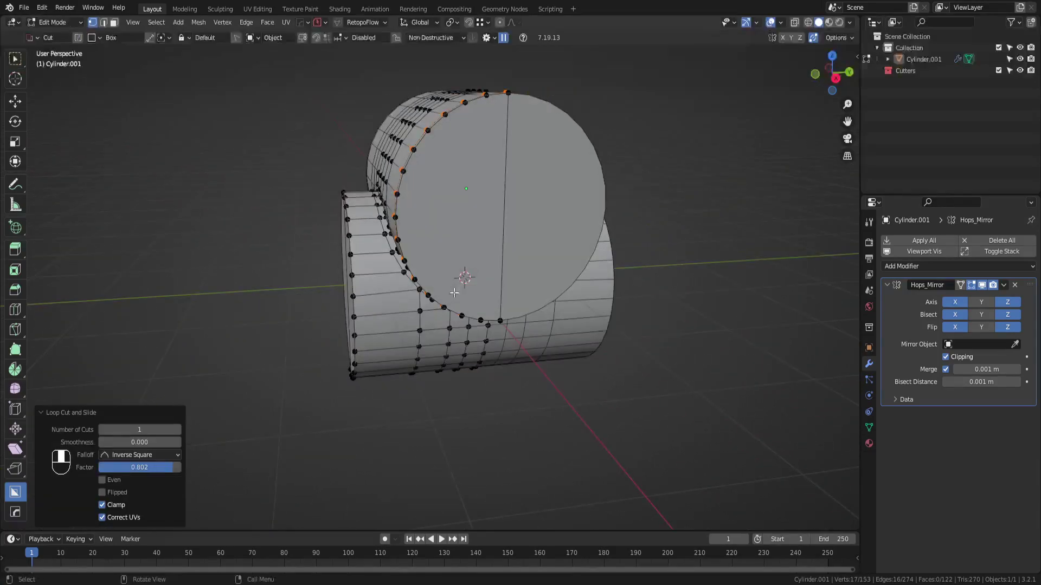
{"action": "key", "text": "ctrl+r"}
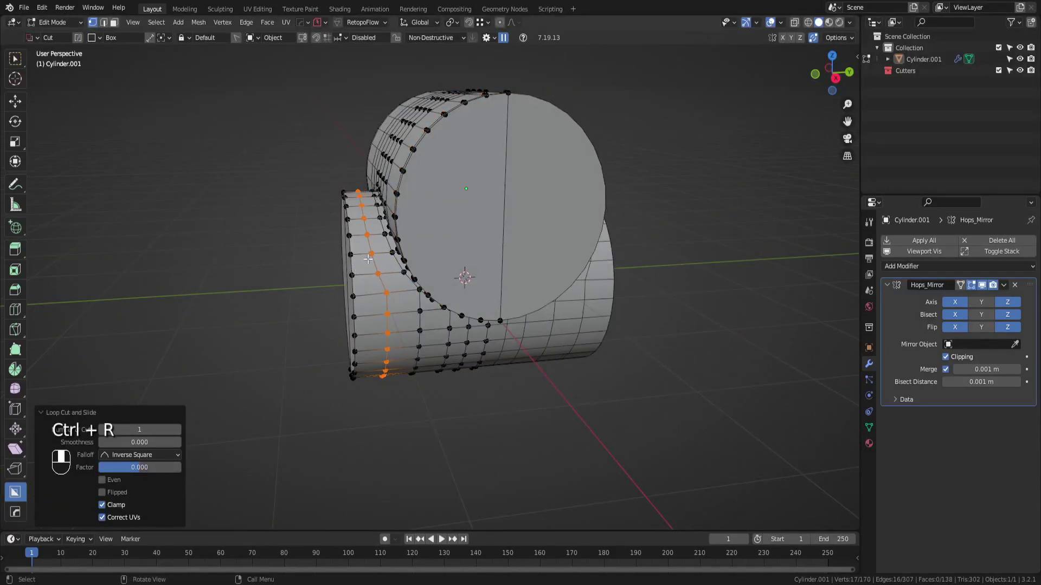
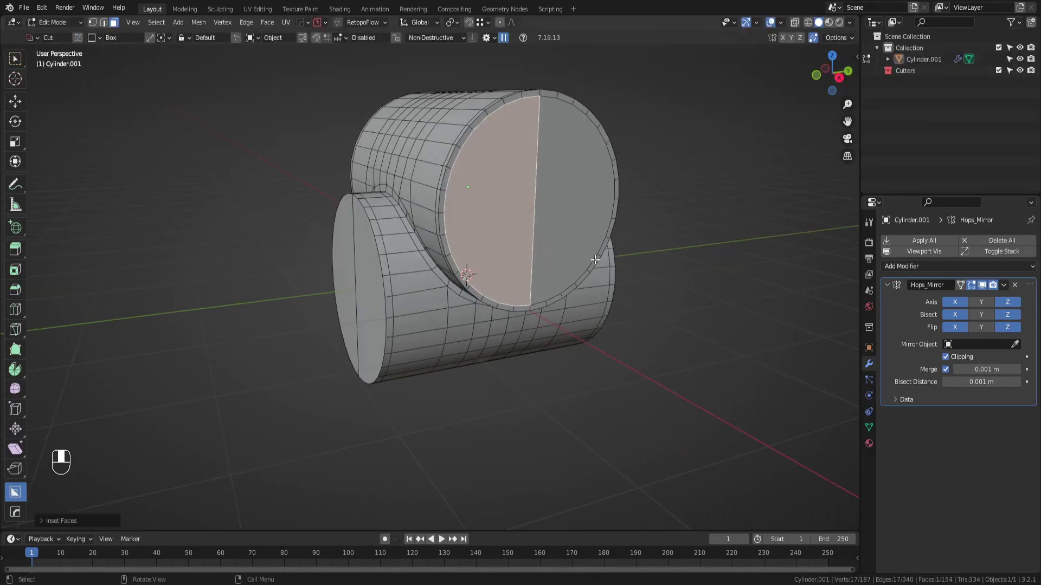
Step: Inset the branch tube's end cap, delete the cap faces to hollow it, and return to Object Mode
{"action": "key", "text": "x"}
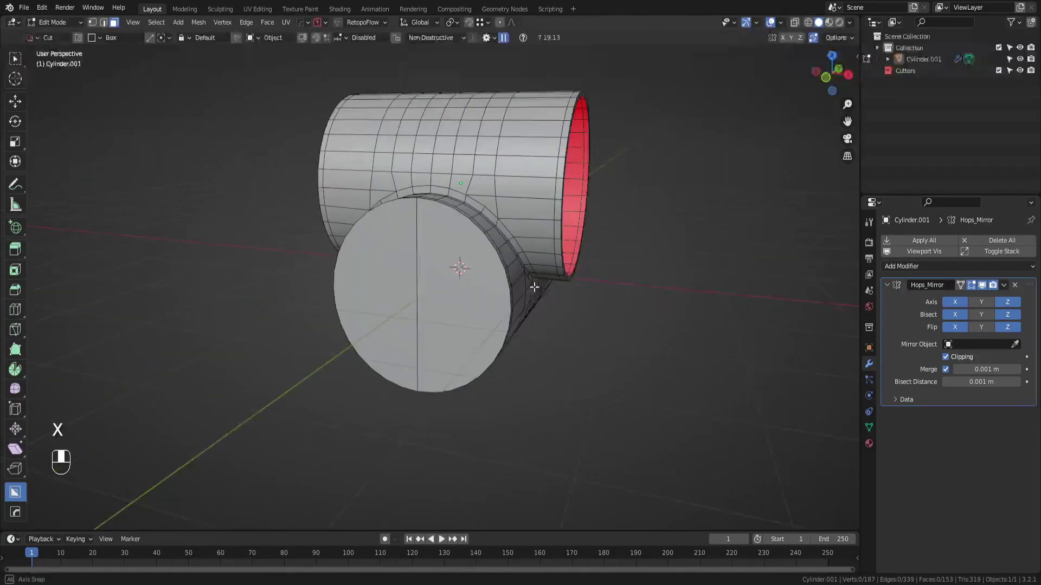
{"action": "left_click_drag", "start_coordinate": [412, 304], "coordinate": [467, 304]}
{"action": "key", "text": "w"}
{"action": "key", "text": "i"}
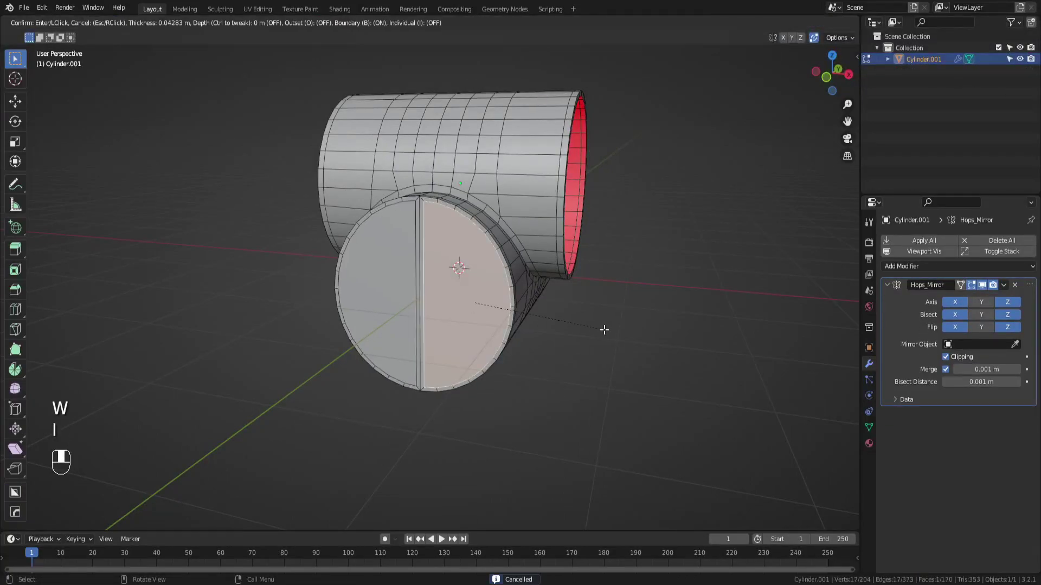
{"action": "key", "text": "x"}
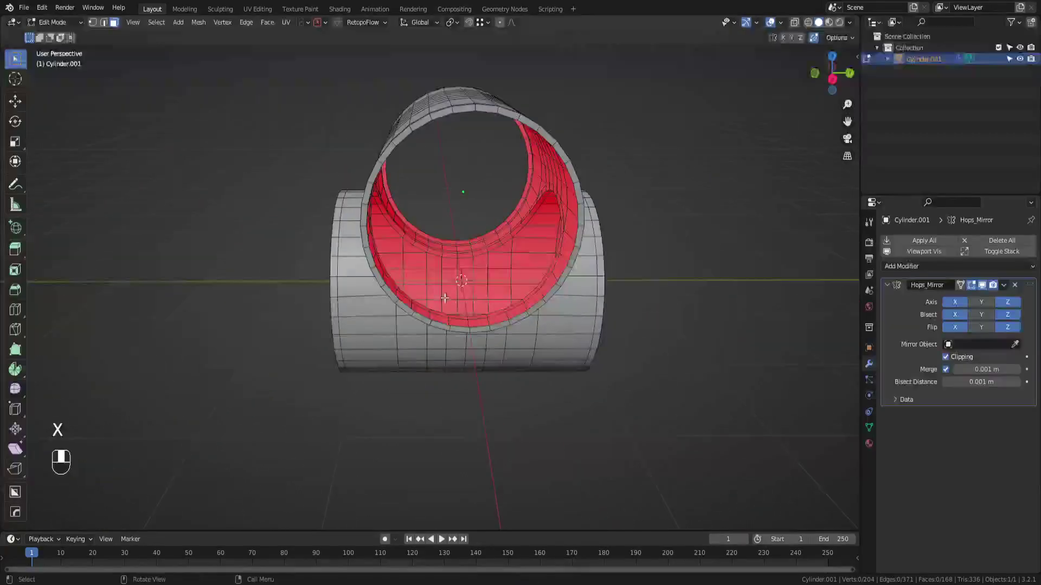
{"action": "key", "text": "Tab"}
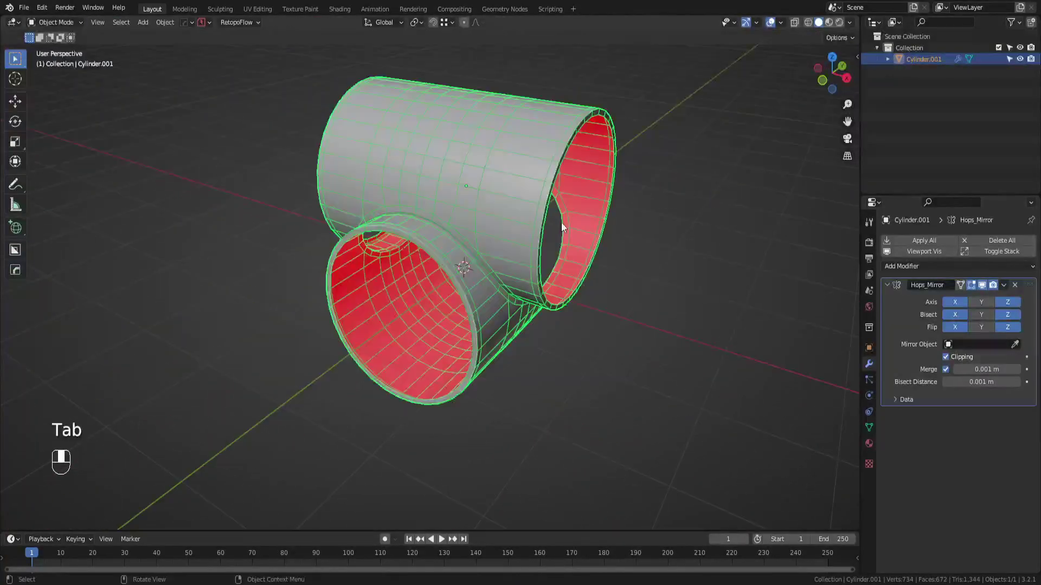
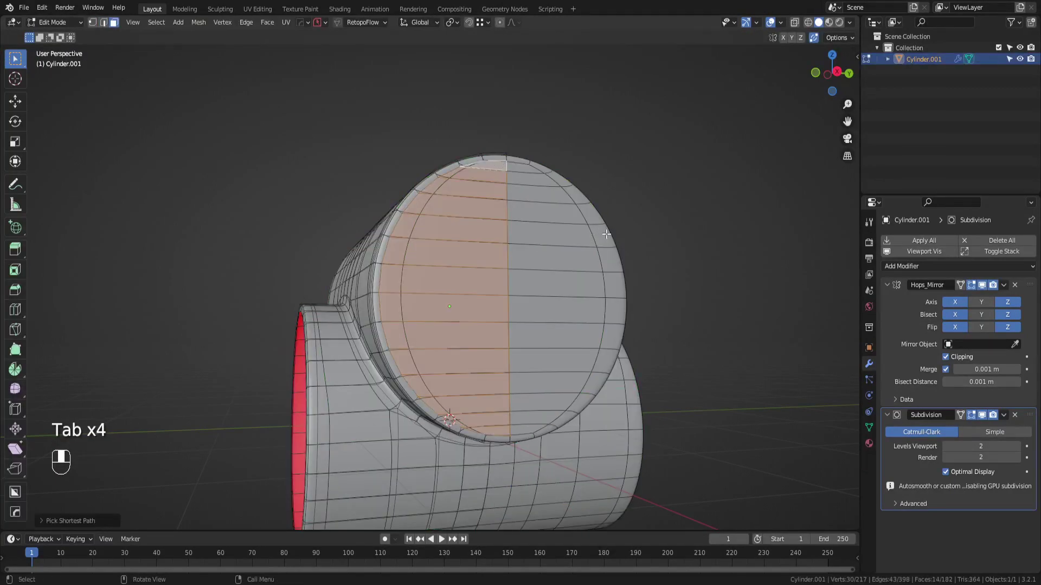
Step: Inset the branch tube's end cap faces, undoing repeatedly to rework the cap
{"action": "key", "text": "u"}
{"action": "key", "text": "i"}
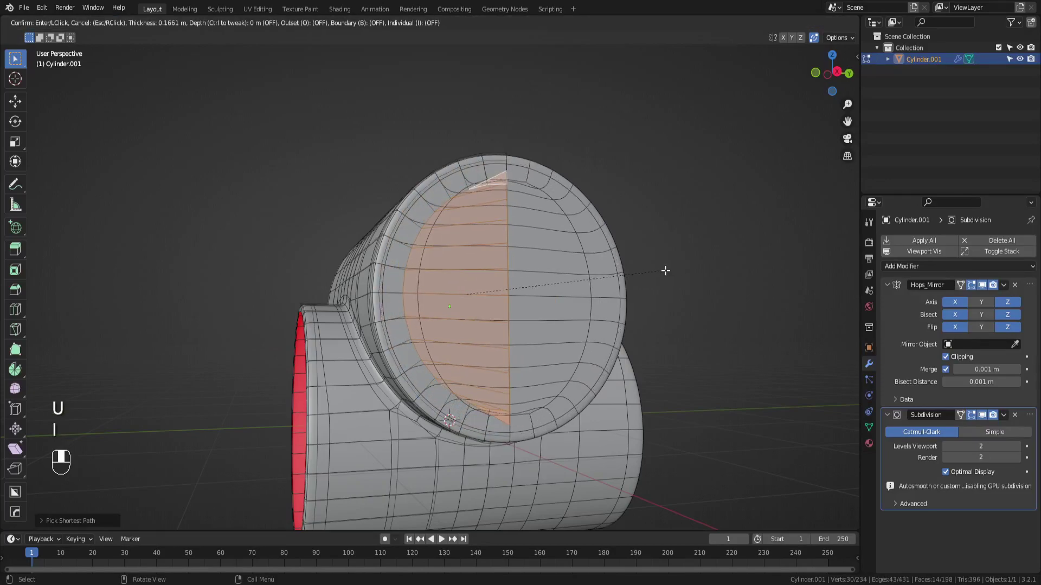
{"action": "key", "text": "ctrl+z"}
{"action": "key", "text": "ctrl+z"}
{"action": "key", "text": "ctrl+z"}
{"action": "key", "text": "ctrl+z"}
{"action": "key", "text": "ctrl+z"}
{"action": "key", "text": "ctrl+z"}
{"action": "key", "text": "ctrl+z"}
{"action": "key", "text": "ctrl+z"}
{"action": "key", "text": "ctrl+z"}
{"action": "key", "text": "ctrl+z"}
{"action": "key", "text": "ctrl+z"}
Step: Delete the centre faces, extrude the rim inward, and apply the Hops_Mirror modifier
{"action": "key", "text": "Tab"}
{"action": "left_click_drag", "start_coordinate": [579, 356], "coordinate": [539, 378]}
{"action": "left_click", "coordinate": [538, 378]}
{"action": "left_click_drag", "start_coordinate": [538, 379], "coordinate": [1018, 291]}
{"action": "key", "text": "ctrl+a"}
{"action": "left_click", "coordinate": [1018, 291]}
{"action": "key", "text": "Tab"}
{"action": "key", "text": "s"}
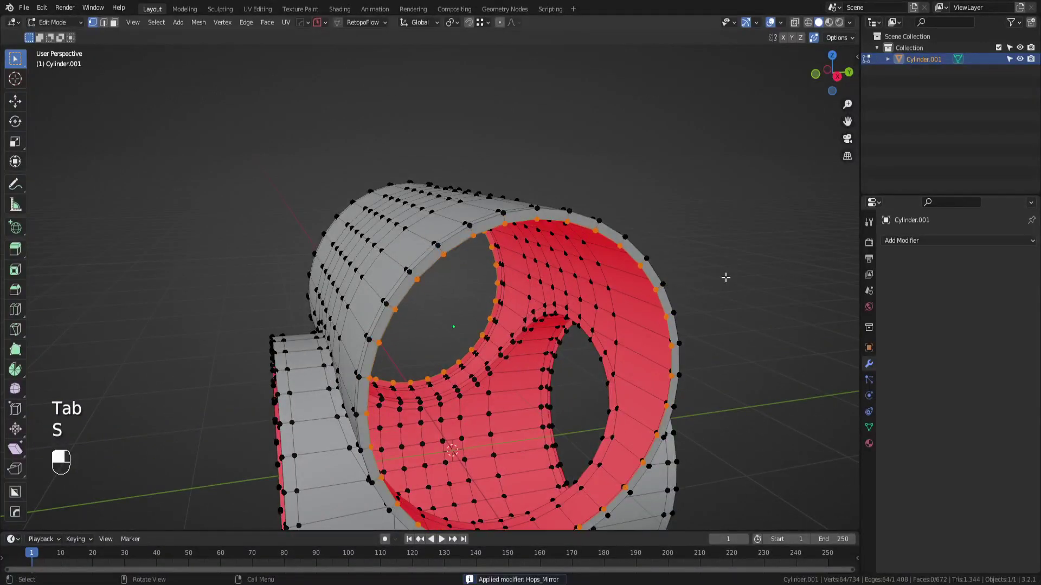
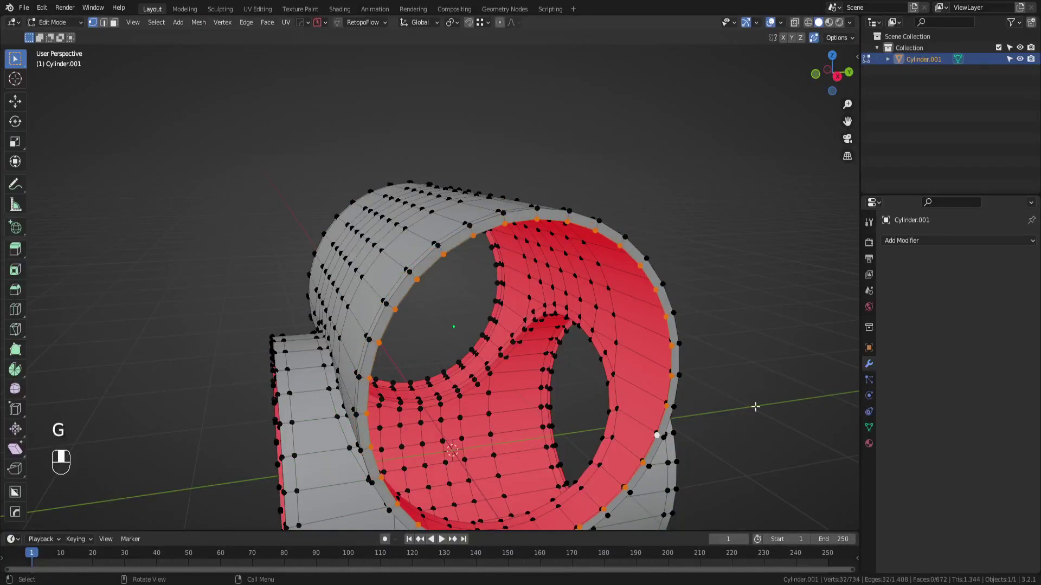
Step: Extrude the main tube's end rim loop inward along its length to form the inner wall
{"action": "key", "text": "s"}
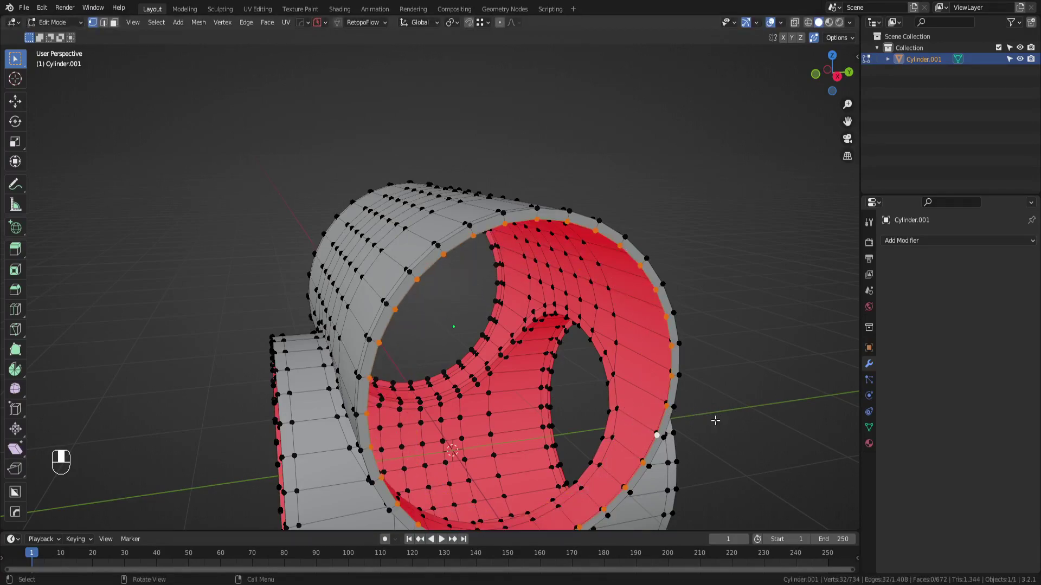
{"action": "key", "text": "e"}
{"action": "key", "text": "e"}
{"action": "key", "text": "e"}
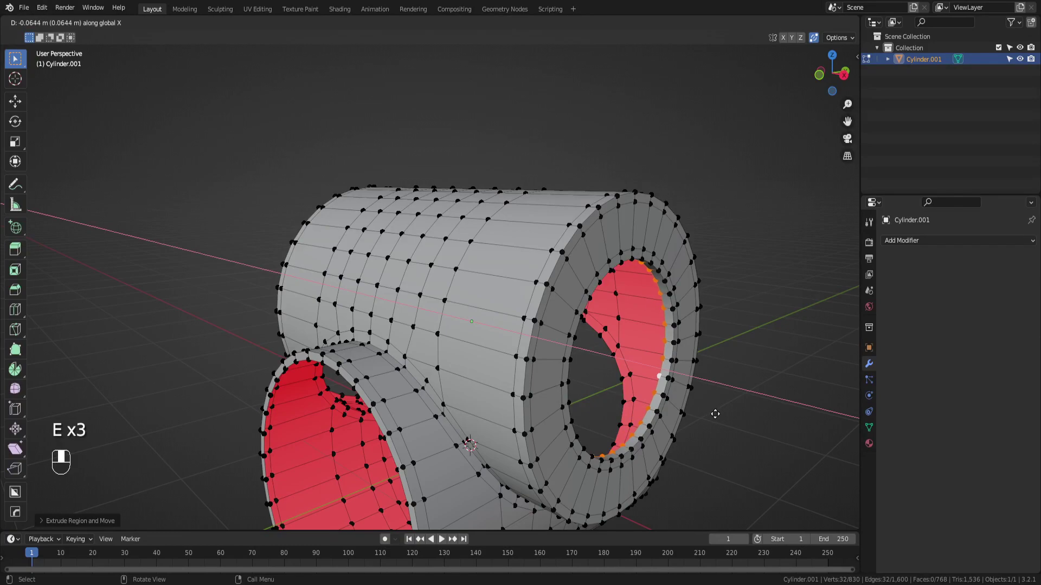
{"action": "key", "text": "e"}
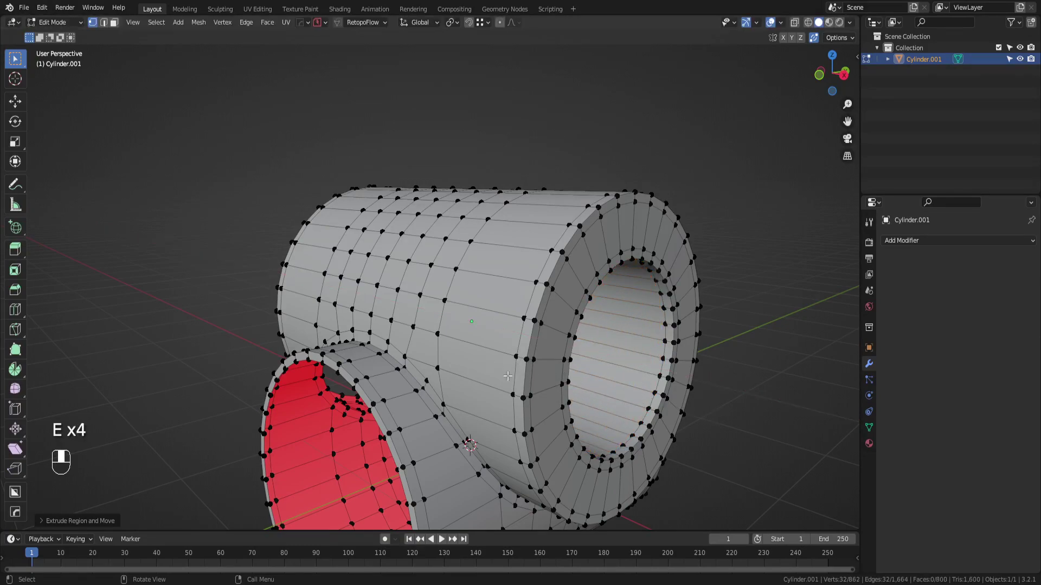
Step: Return to Object Mode and re-add the Hops mirror modifier bisecting along Z
{"action": "key", "text": "Tab"}
{"action": "key", "text": "alt+x"}
{"action": "middle_click", "coordinate": [541, 318]}
{"action": "left_click", "coordinate": [522, 323]}
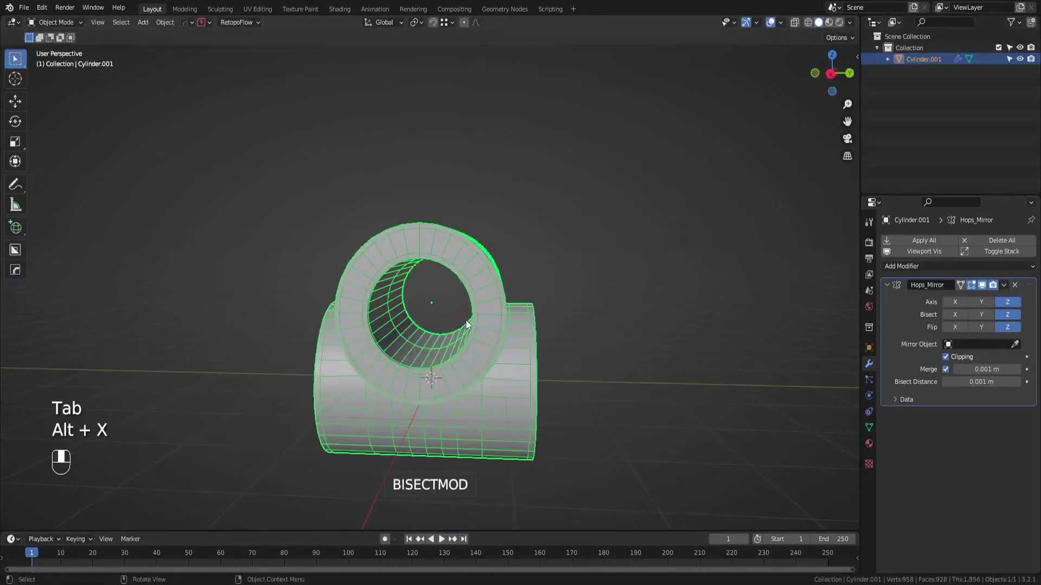
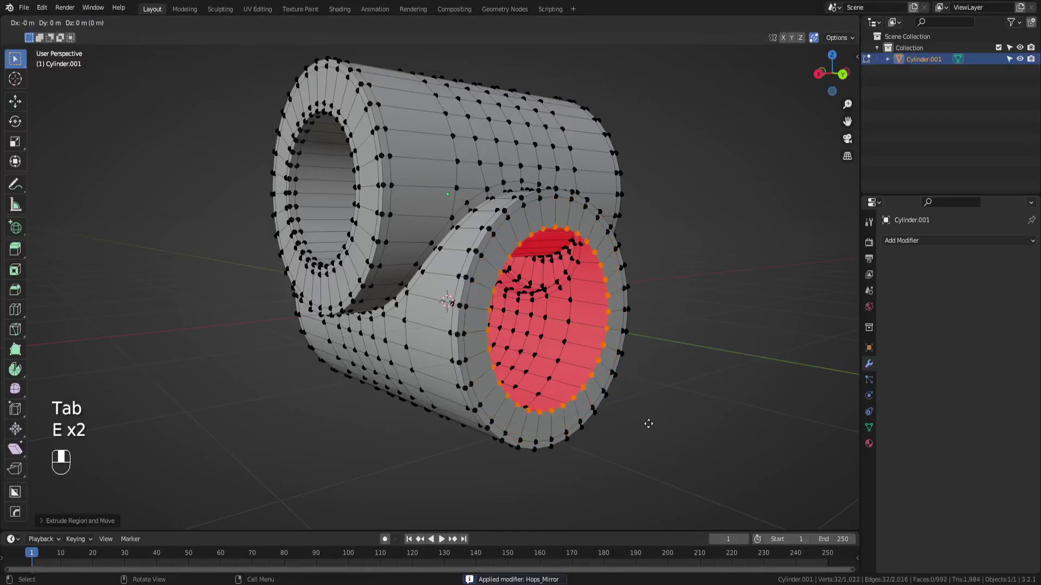
Step: Extrude the branch tube's inner rim inward twice, scaling each new ring down
{"action": "key", "text": "s"}
{"action": "key", "text": "e"}
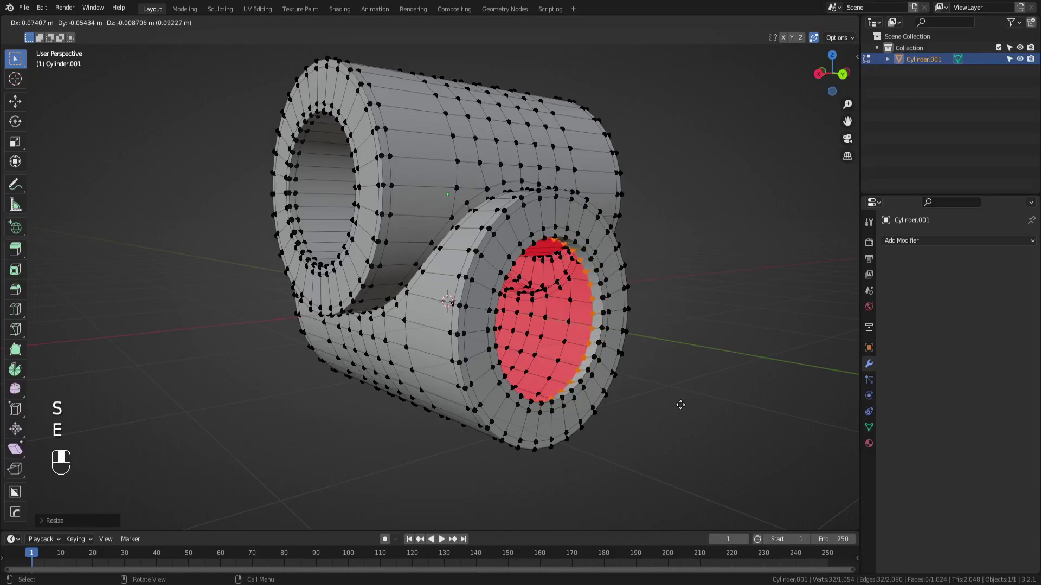
{"action": "key", "text": "e"}
{"action": "key", "text": "e"}
Step: Extrude and scale the rim further, then add an edge loop near the branch opening
{"action": "key", "text": "s"}
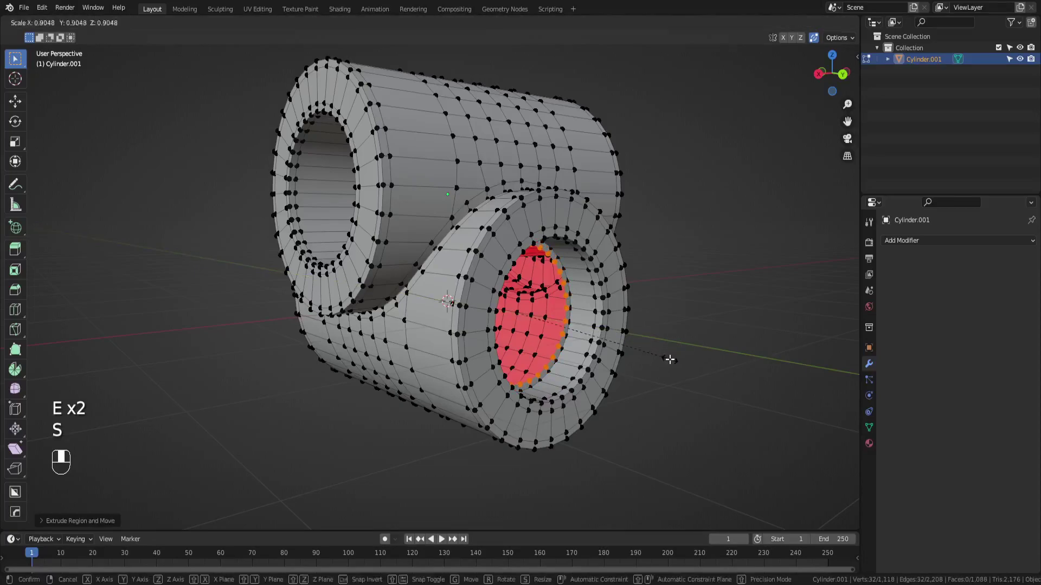
{"action": "key", "text": "e"}
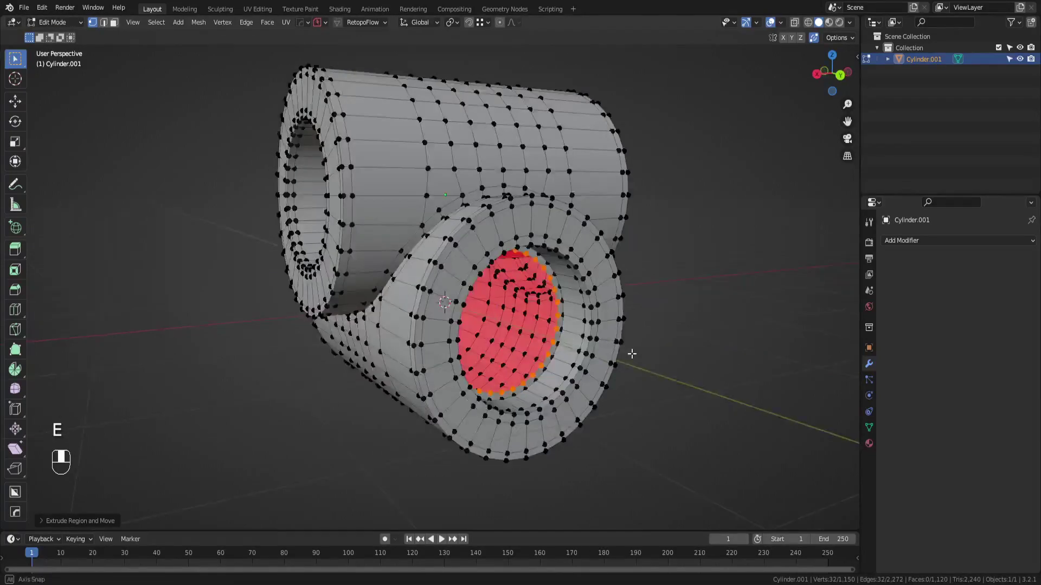
{"action": "key", "text": "ctrl+z"}
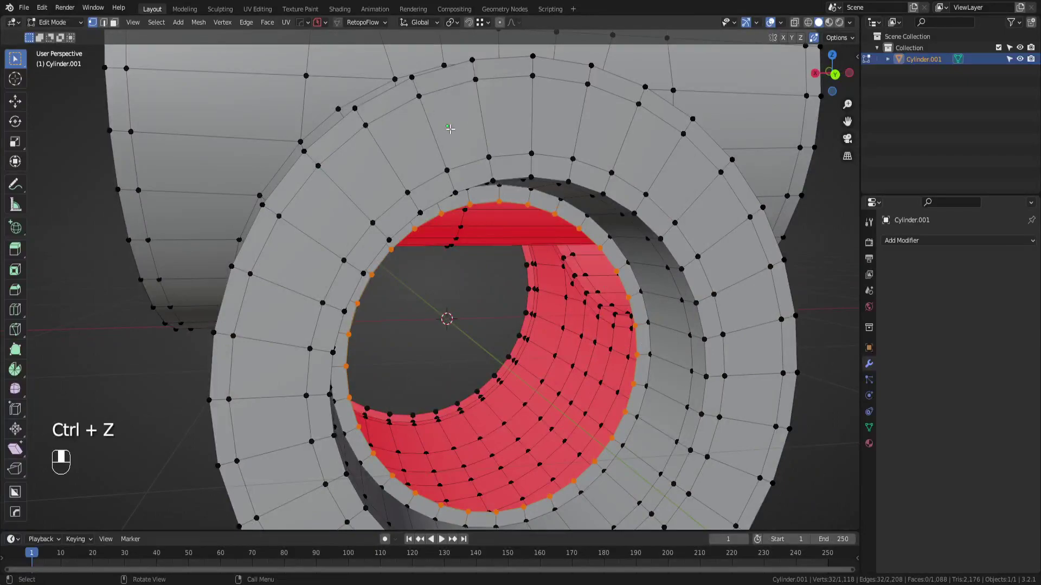
{"action": "key", "text": "ctrl+r"}
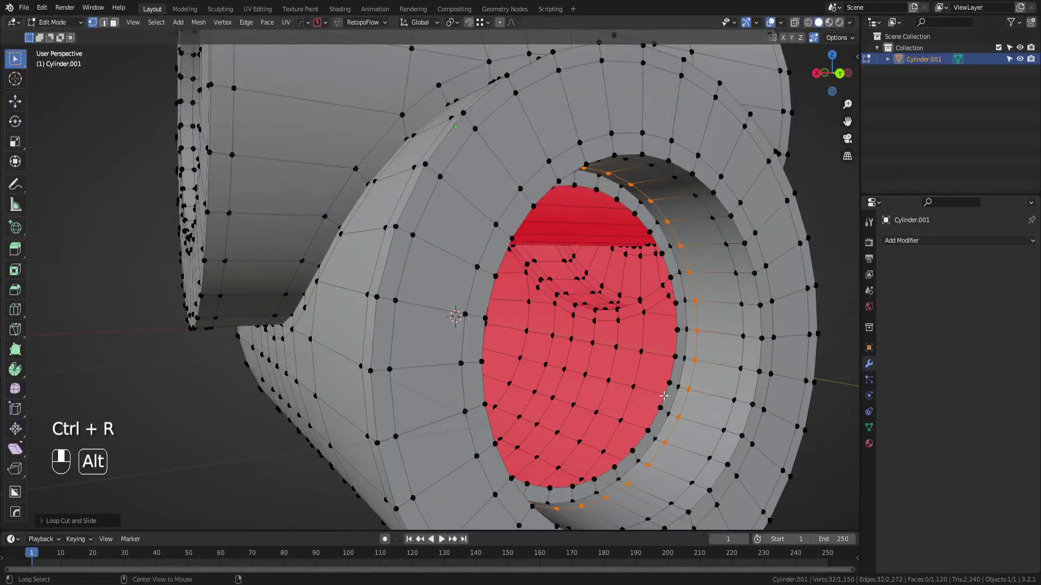
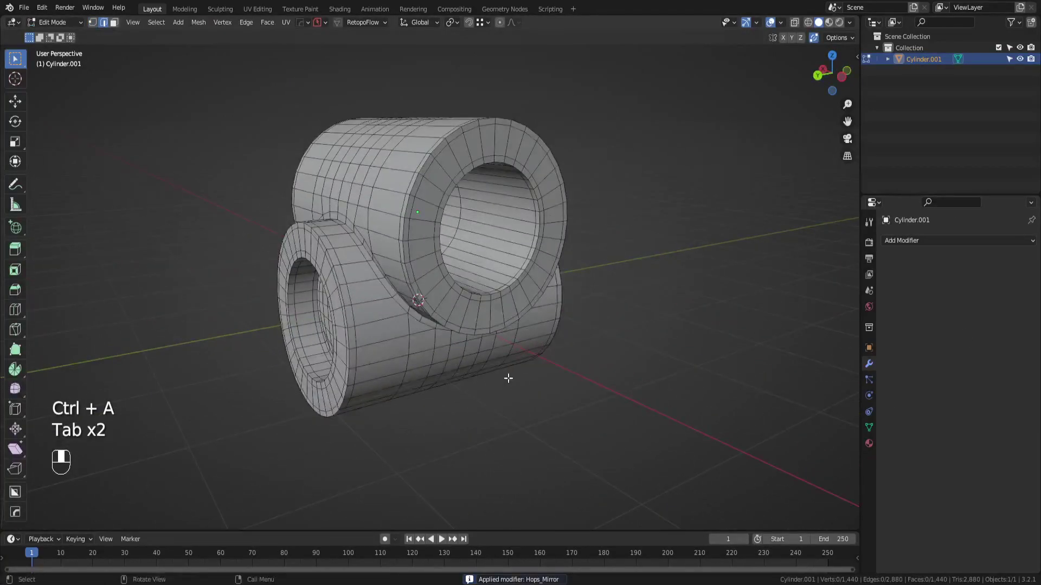
Step: In Object Mode, add a level-2 Subdivision Surface modifier to the junction
{"action": "key", "text": "Tab"}
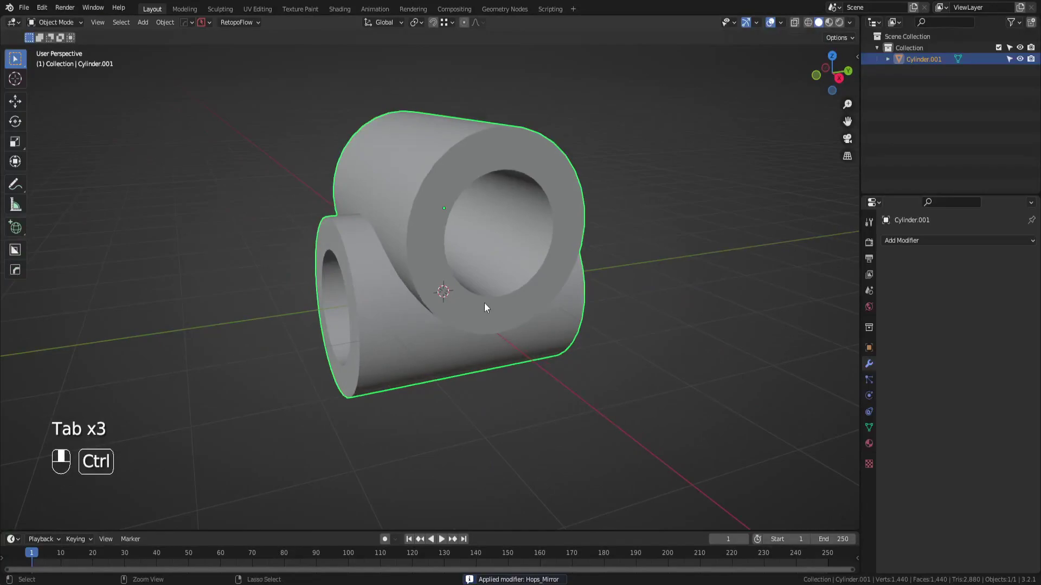
{"action": "key", "text": "ctrl+1"}
{"action": "key", "text": "ctrl+2"}
{"action": "left_click", "coordinate": [624, 348]}
Step: Switch to orthographic view and set Viewport Shading lighting to MatCap
{"action": "left_click_drag", "start_coordinate": [622, 381], "coordinate": [704, 320]}
{"action": "key", "text": "KP_5"}
{"action": "key", "text": "ctrl+w"}
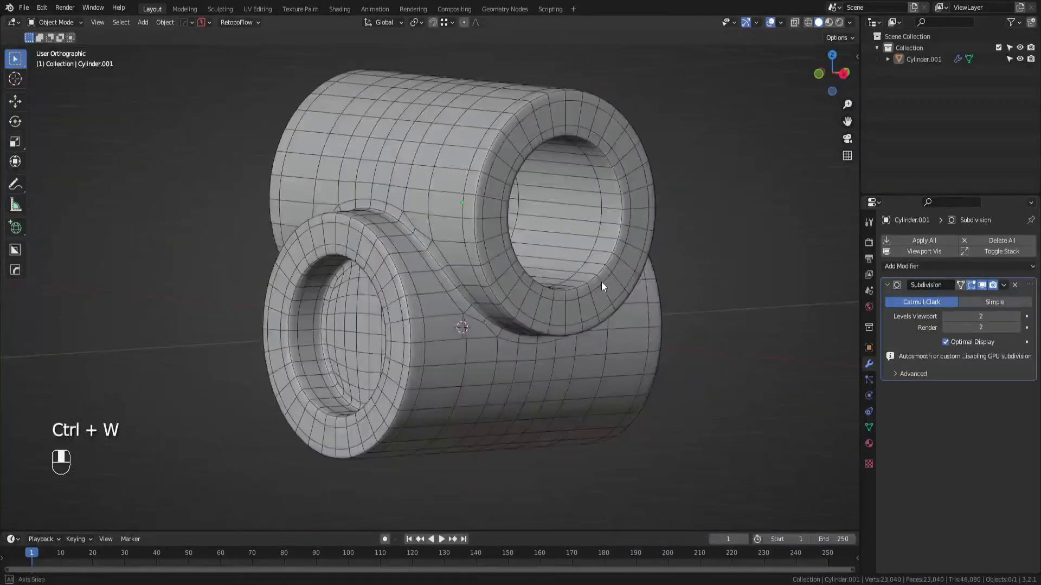